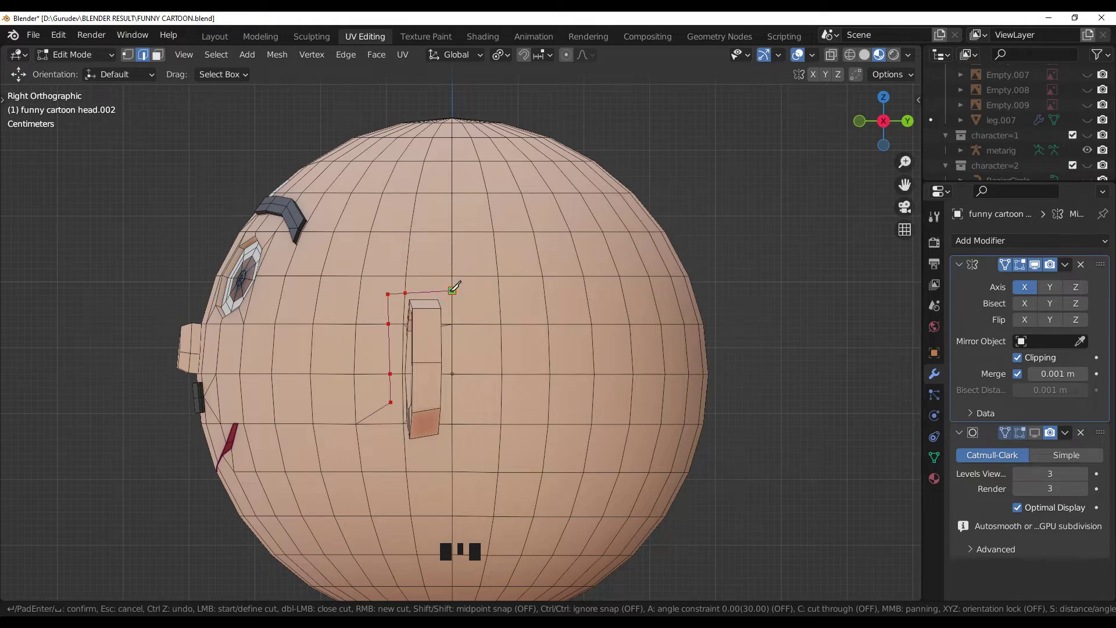
- Select the corner vertex of the new knife cut beside the ear and vertex-slide it along its edge into place
left_click_drag(486, 307, 479, 345)
scroll("up", 3)
left_click_drag(450, 302, 385, 261)
left_click(385, 261)
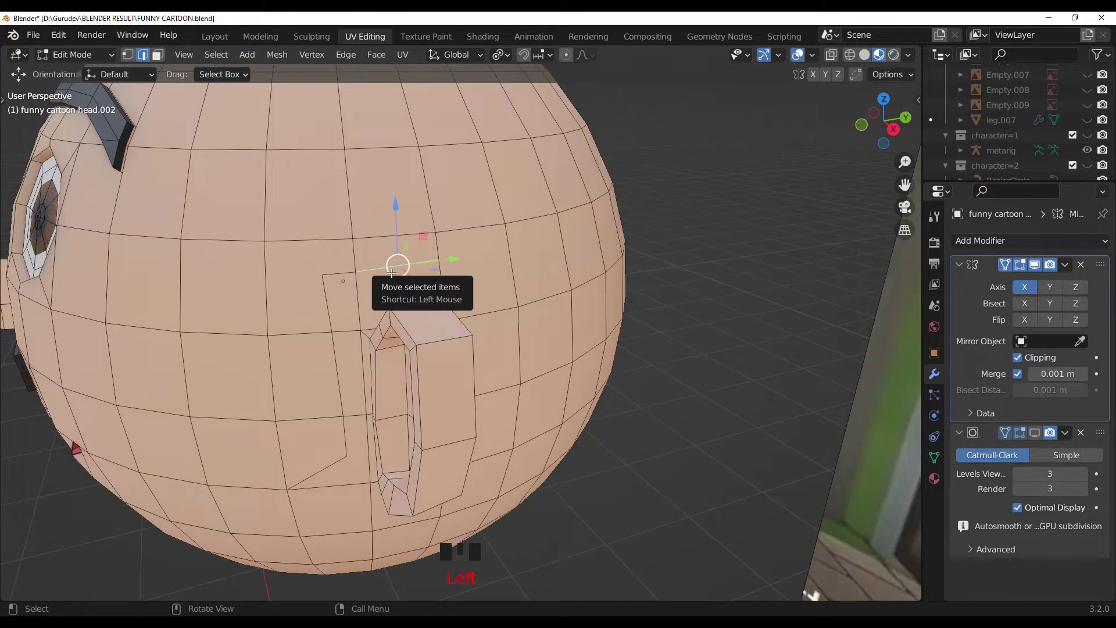
key("shift+v")
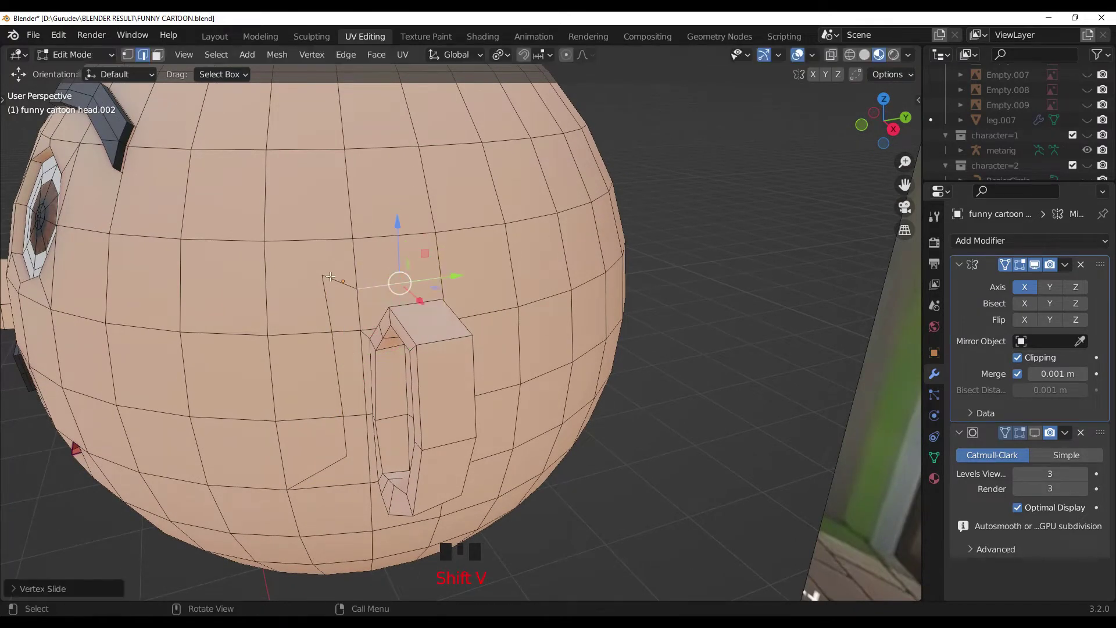
left_click(131, 59)
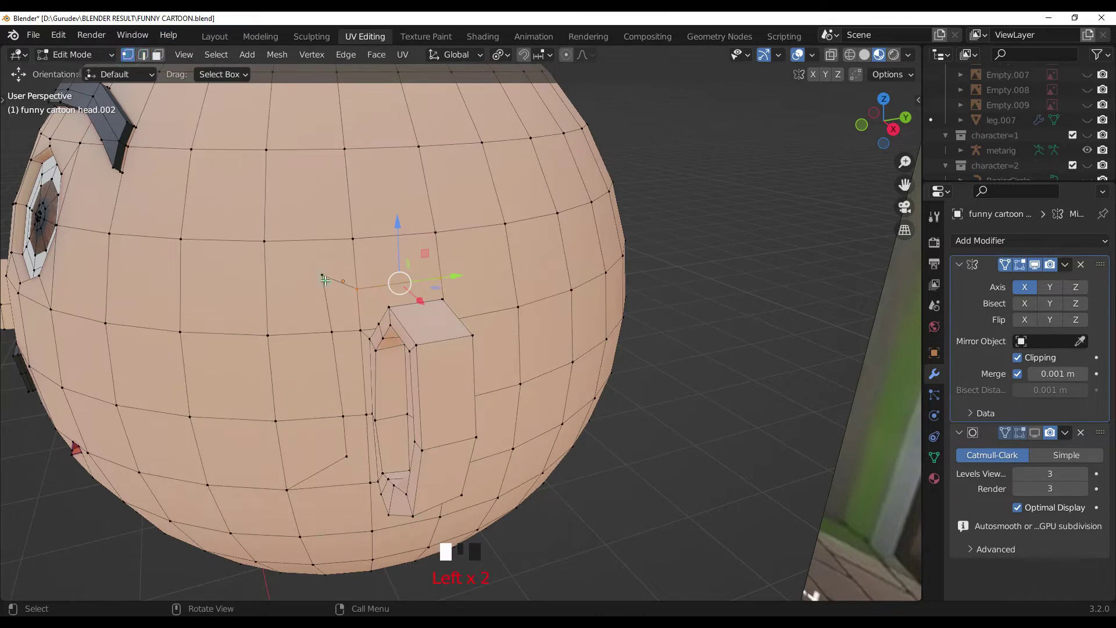
key("shift+v")
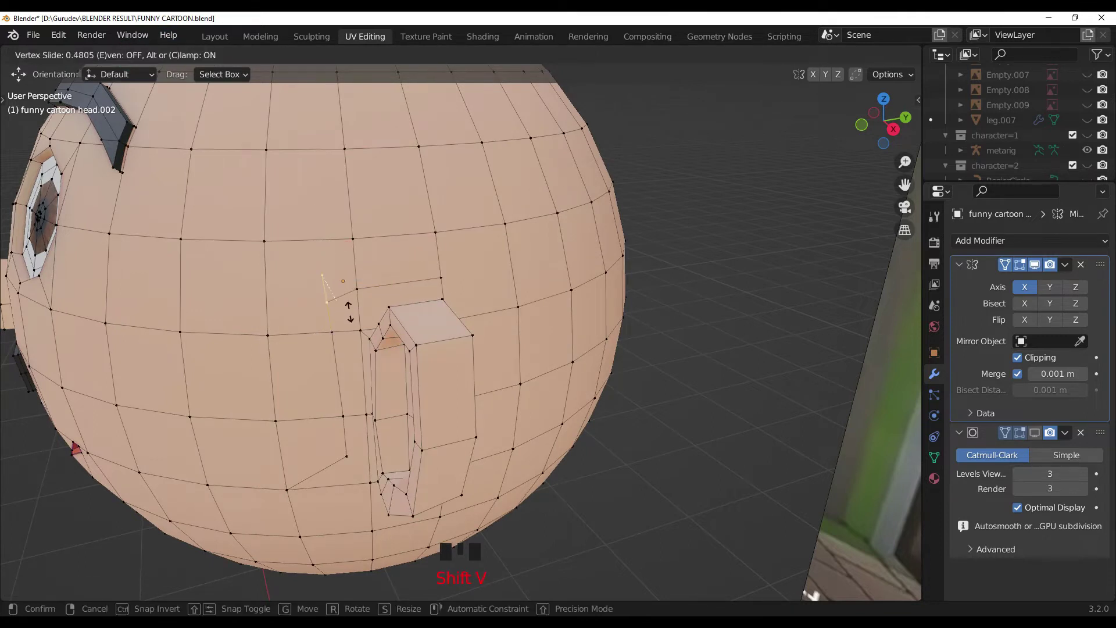
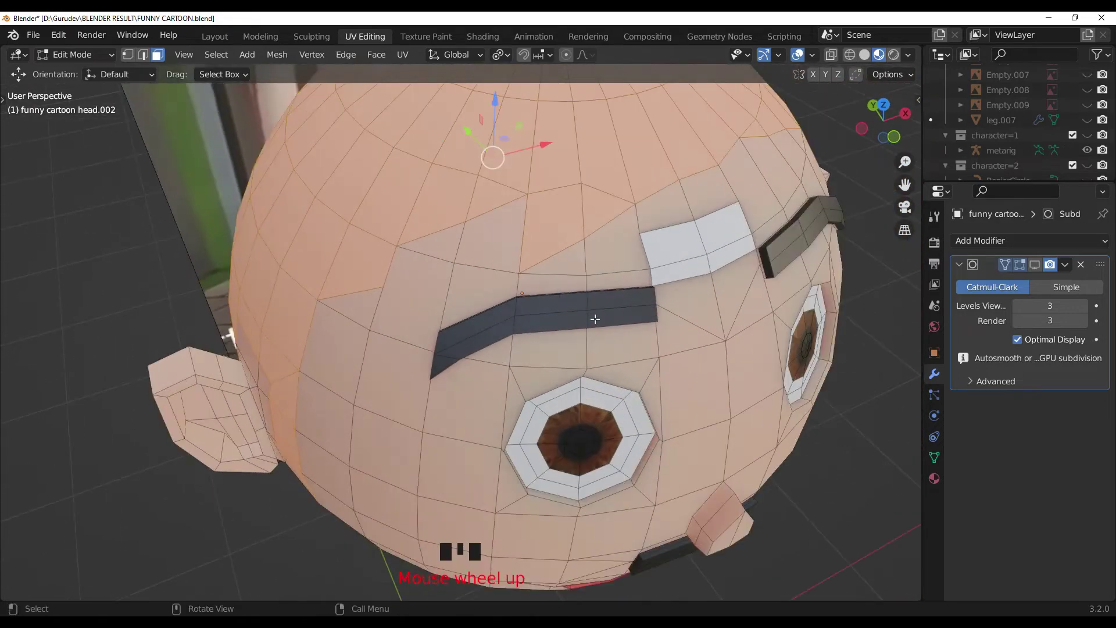
- Orbit to see the whole head, then view it straight from the front (numpad 1) for the hair work
left_click_drag(579, 311, 475, 285)
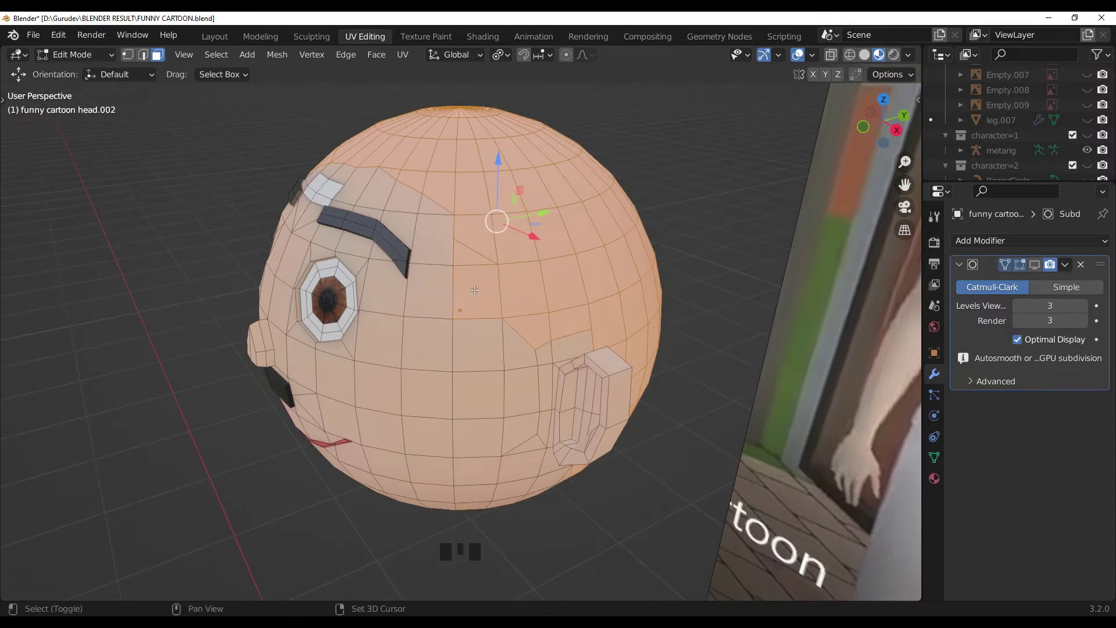
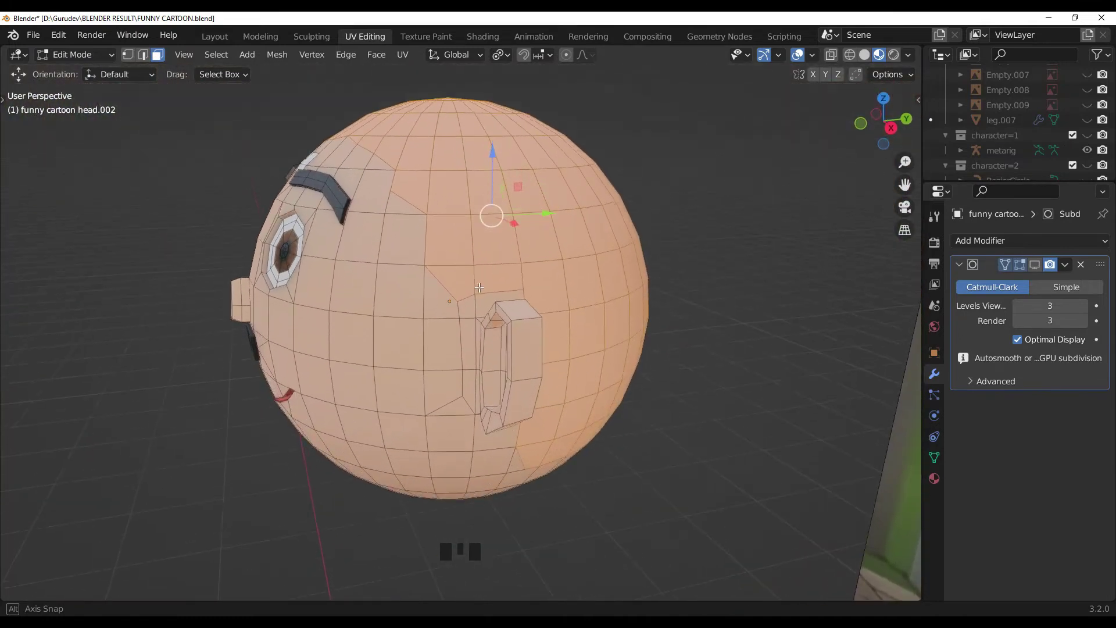
key("KP_1")
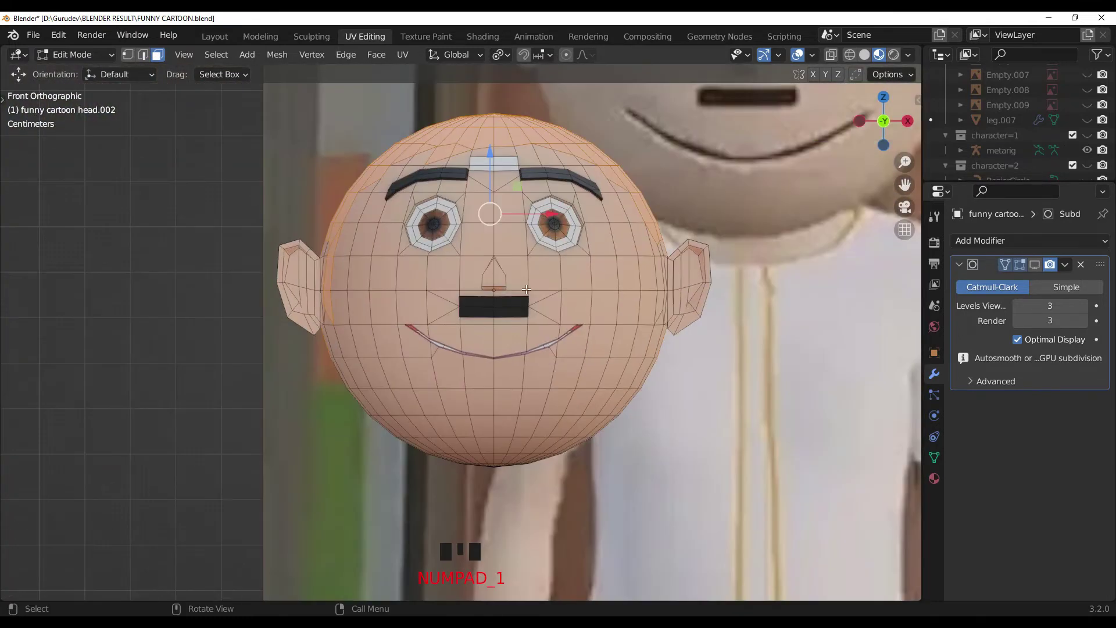
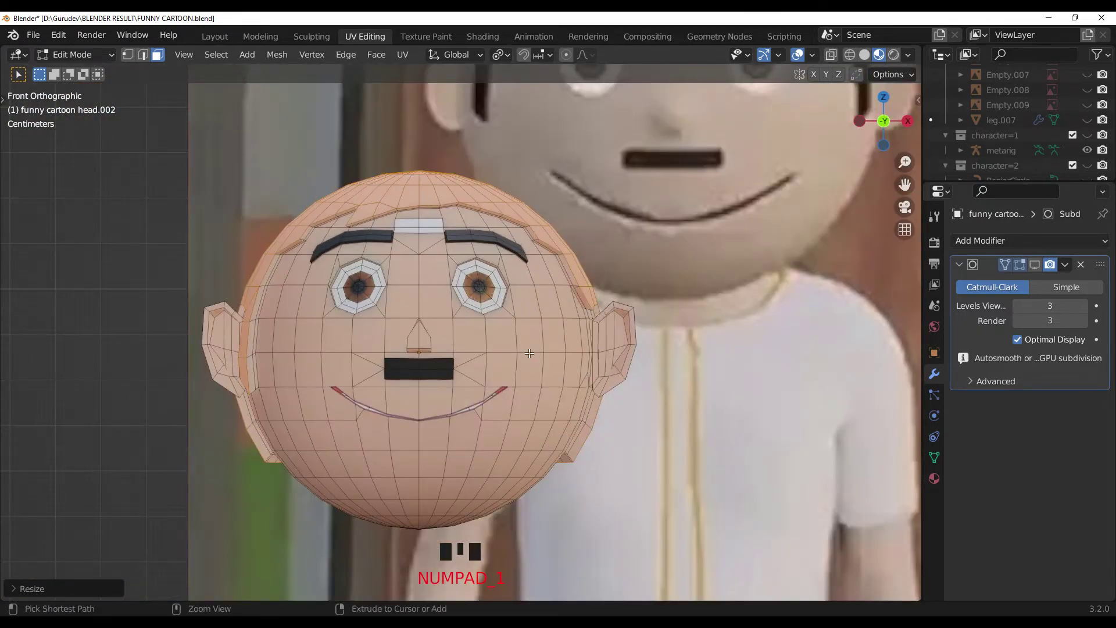
- Grow the hair face selection by one ring and assign the black material to it
key("ctrl+KP_Add")
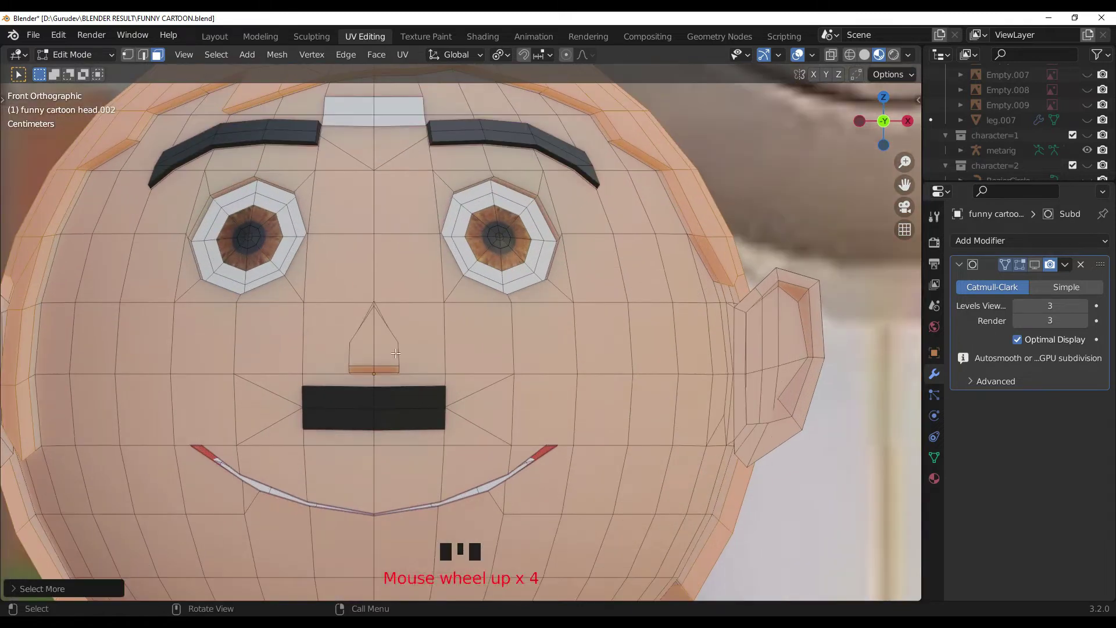
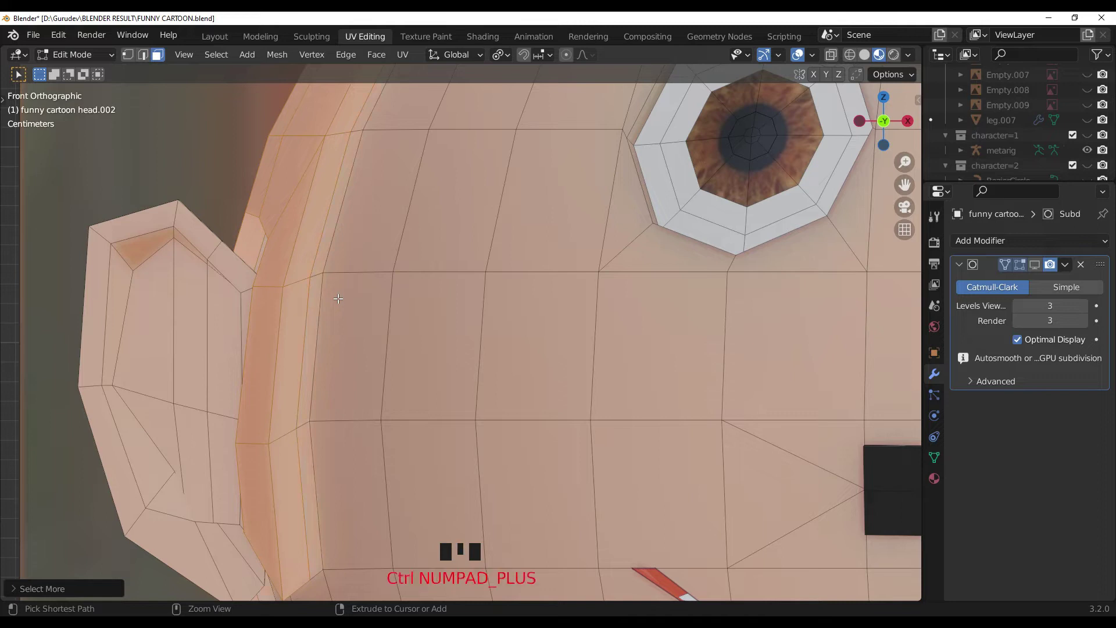
left_click(934, 481)
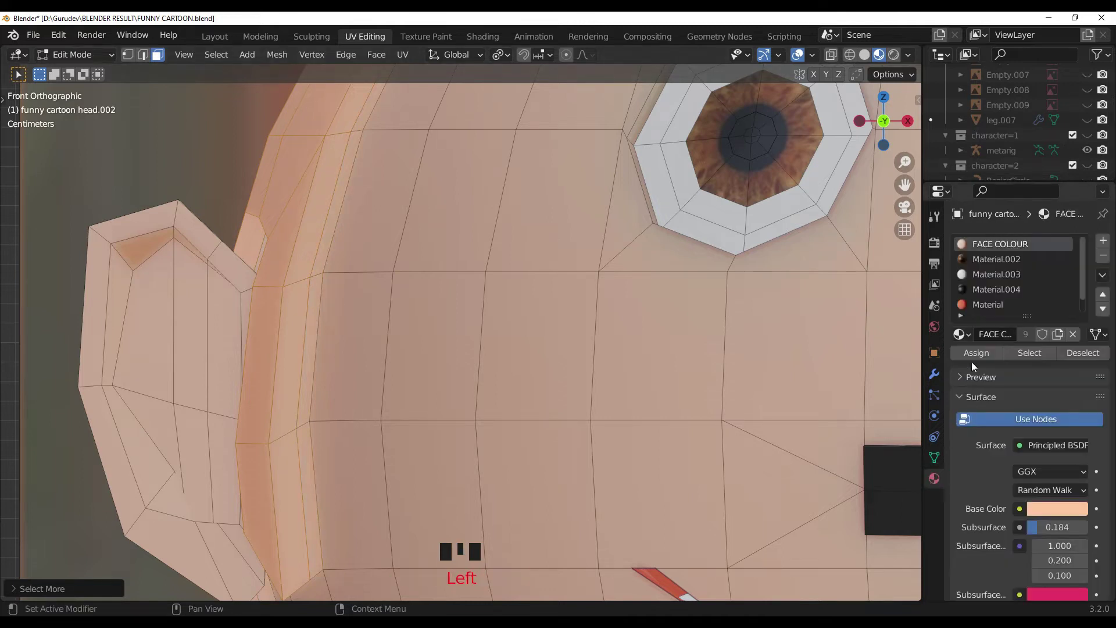
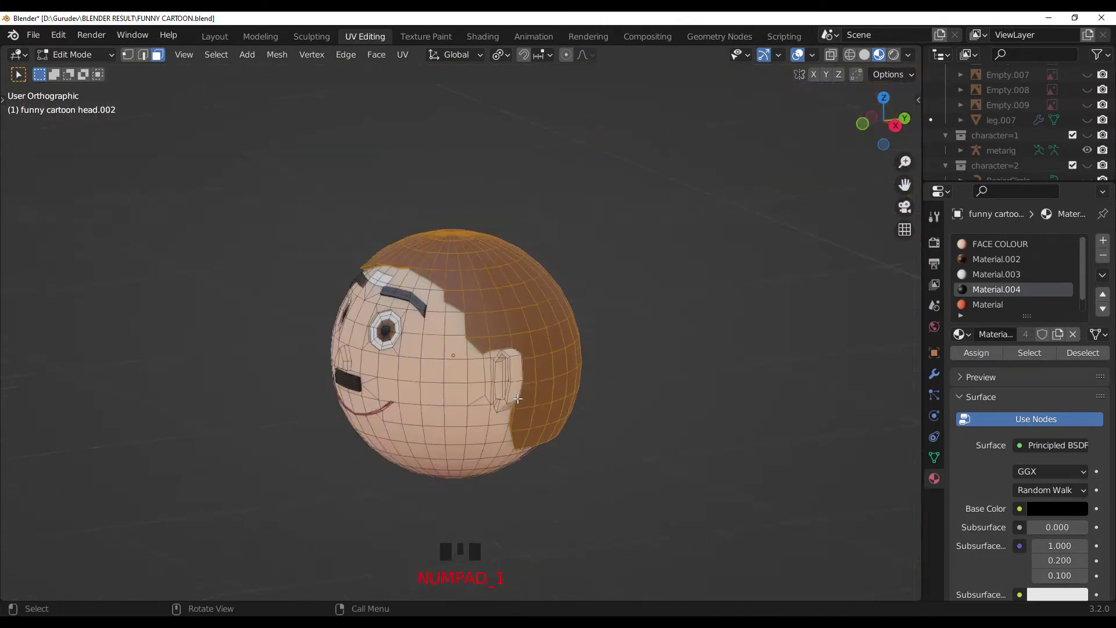
left_click(935, 376)
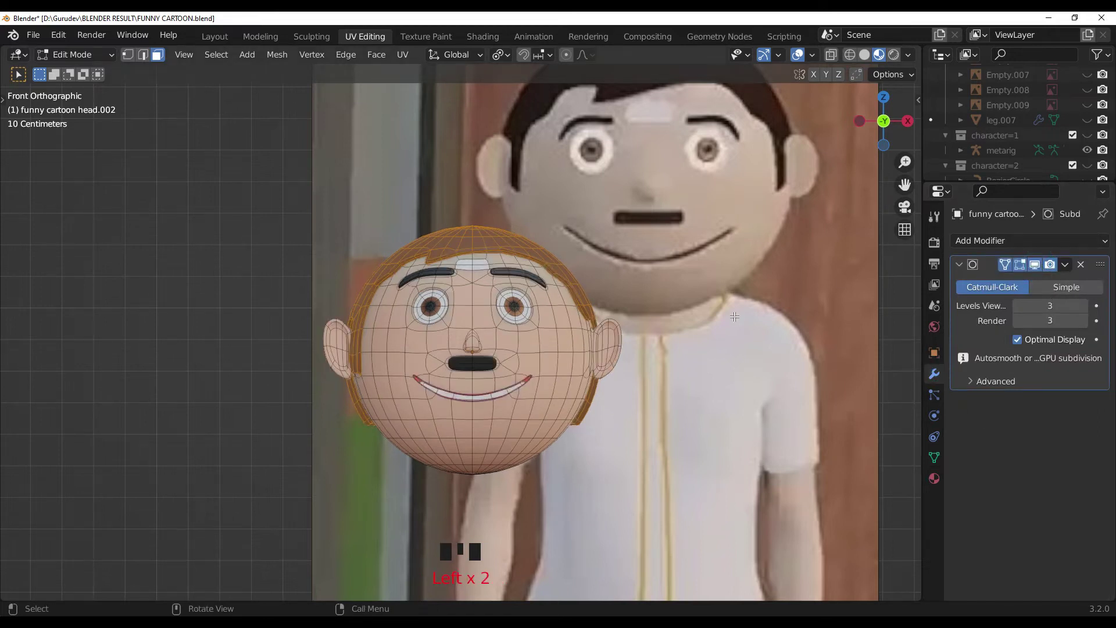
scroll("up", 3)
left_click_drag(697, 247, 645, 379)
- Check the hair cap in Object Mode, then re-enter Edit Mode and shrink the hair selection by one ring
key("Tab")
scroll("up", 3)
scroll("down", 3)
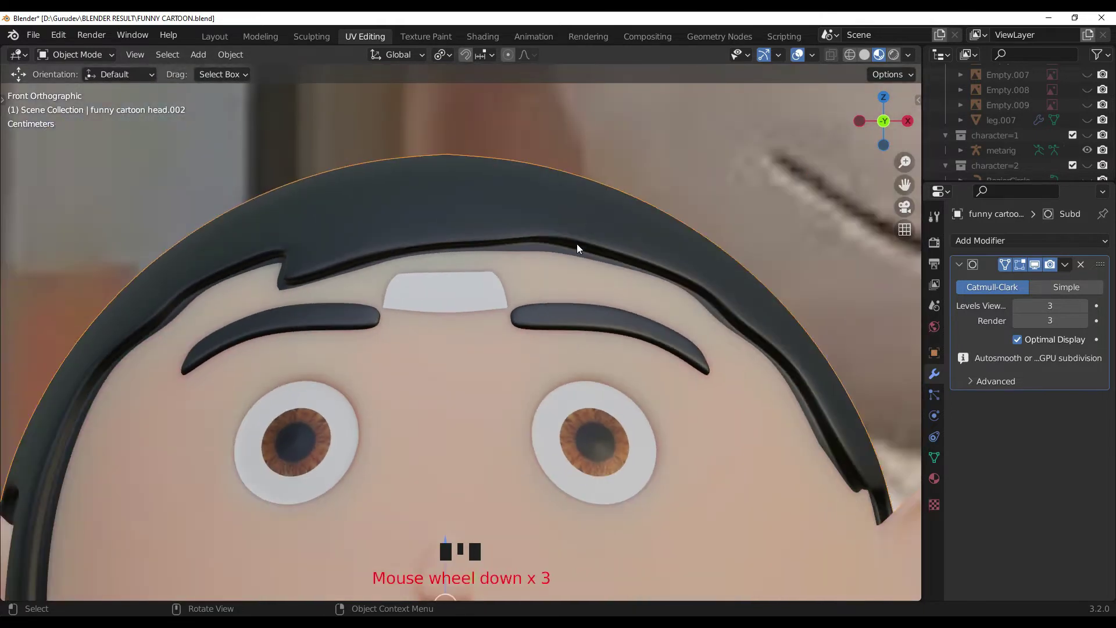
key("Tab")
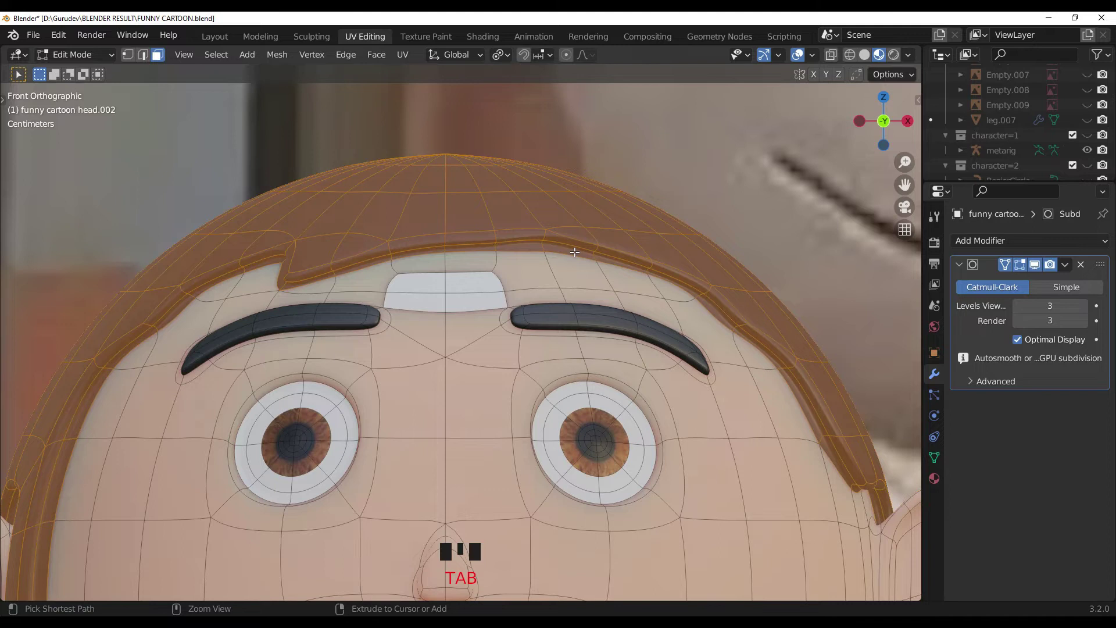
key("ctrl+KP_Subtract")
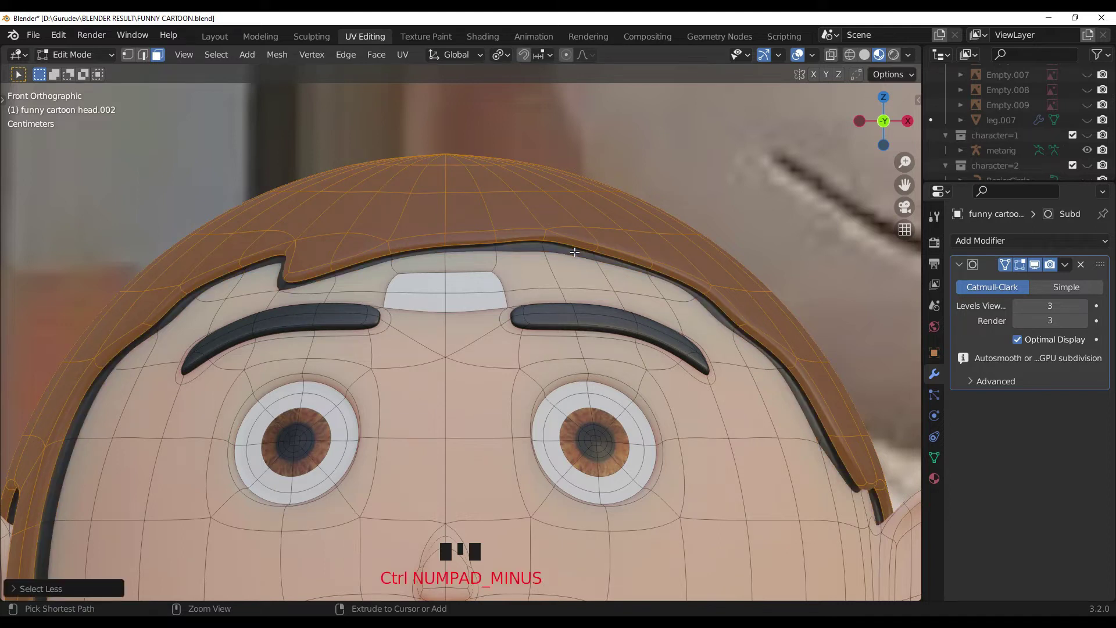
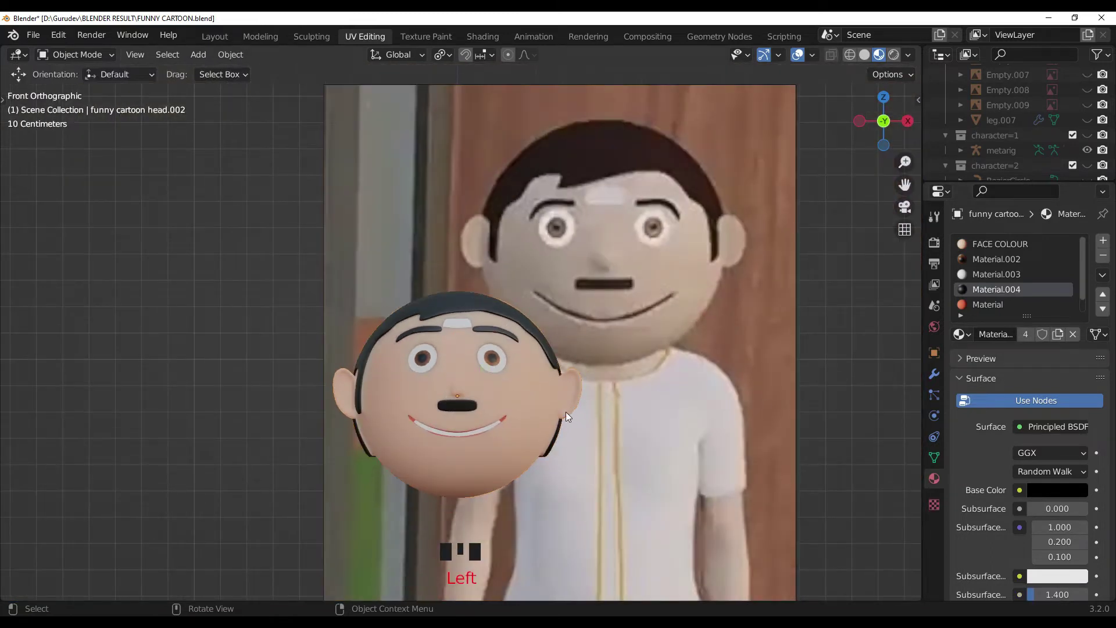
left_click_drag(571, 388, 721, 397)
scroll("up", 3)
left_click_drag(636, 451, 528, 379)
key("KP_1")
scroll("down", 3)
left_click_drag(530, 353, 608, 420)
scroll("up", 3)
left_click_drag(611, 414, 595, 364)
scroll("down", 3)
left_click_drag(593, 387, 596, 403)
scroll("down", 3)
scroll("down", 3)
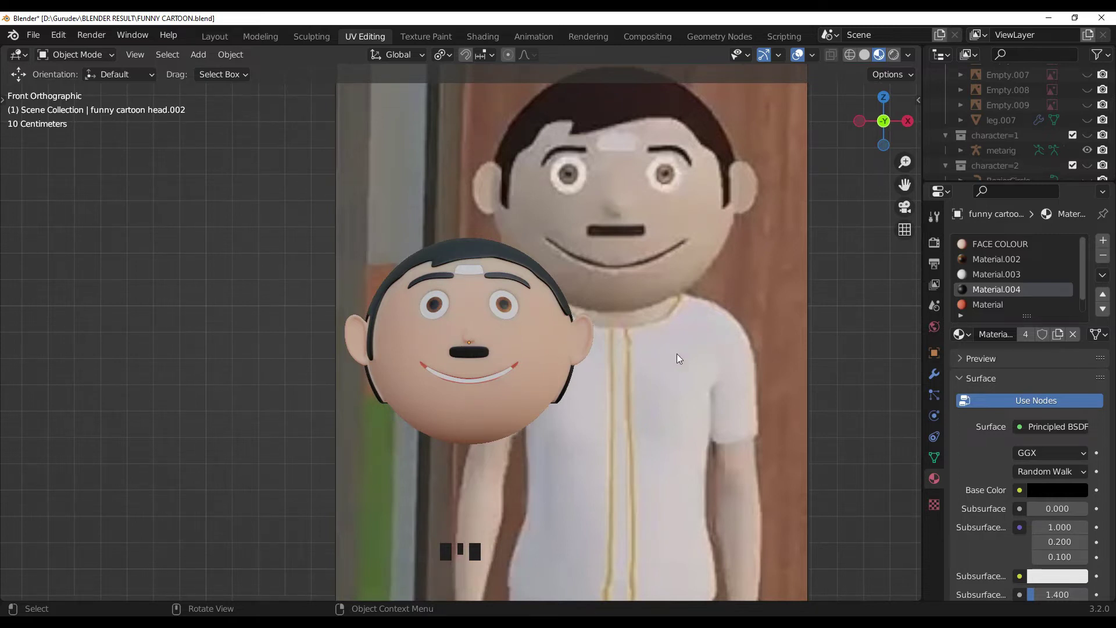
left_click_drag(657, 367, 532, 346)
- Delete the left half of the head and add a Mirror modifier on X, moved above Subdivision Surface
left_click(532, 346)
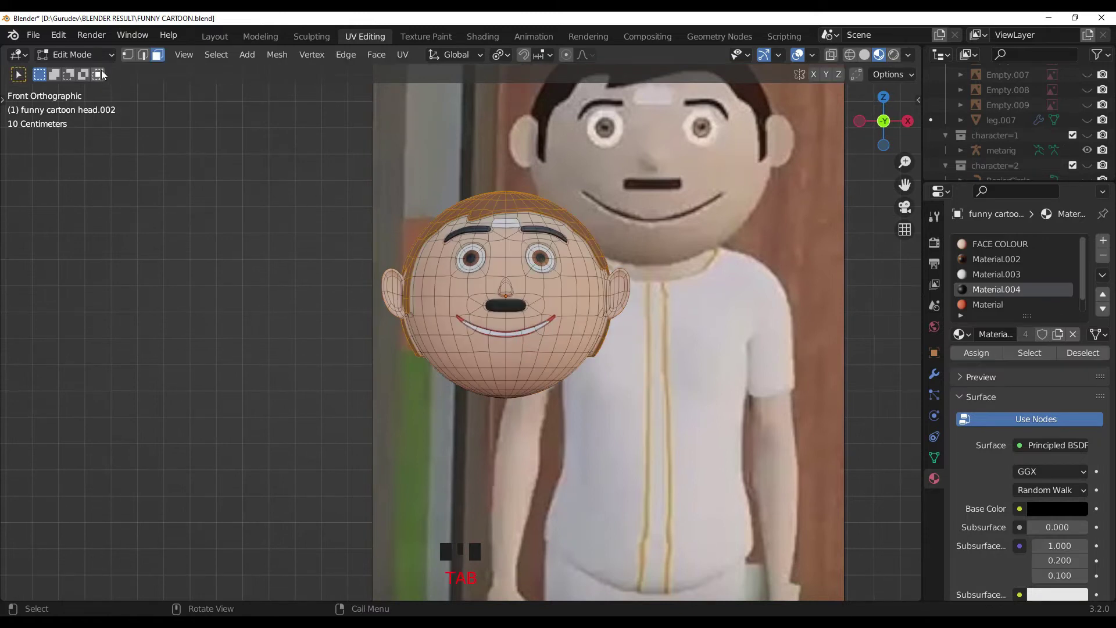
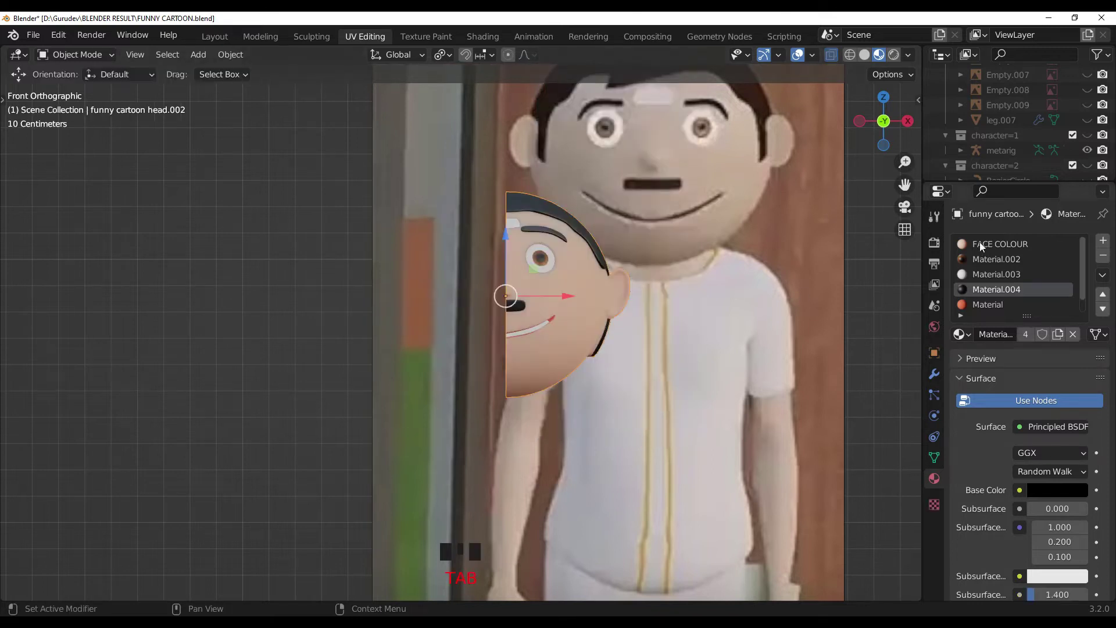
left_click_drag(933, 386, 935, 375)
left_click_drag(998, 242, 1097, 402)
left_click_drag(1096, 402, 1103, 233)
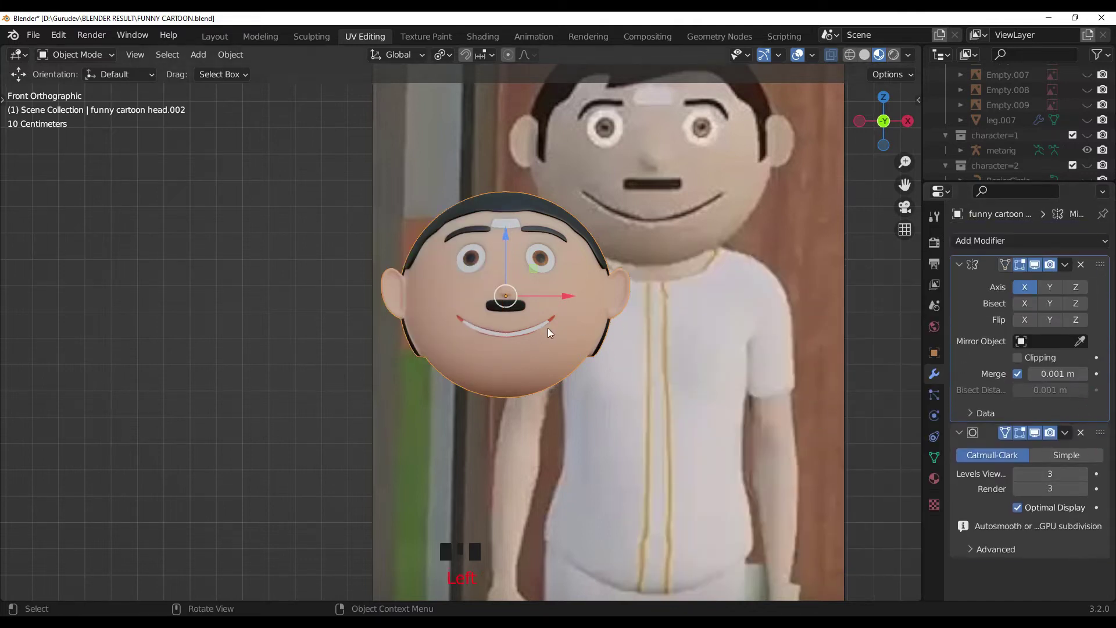
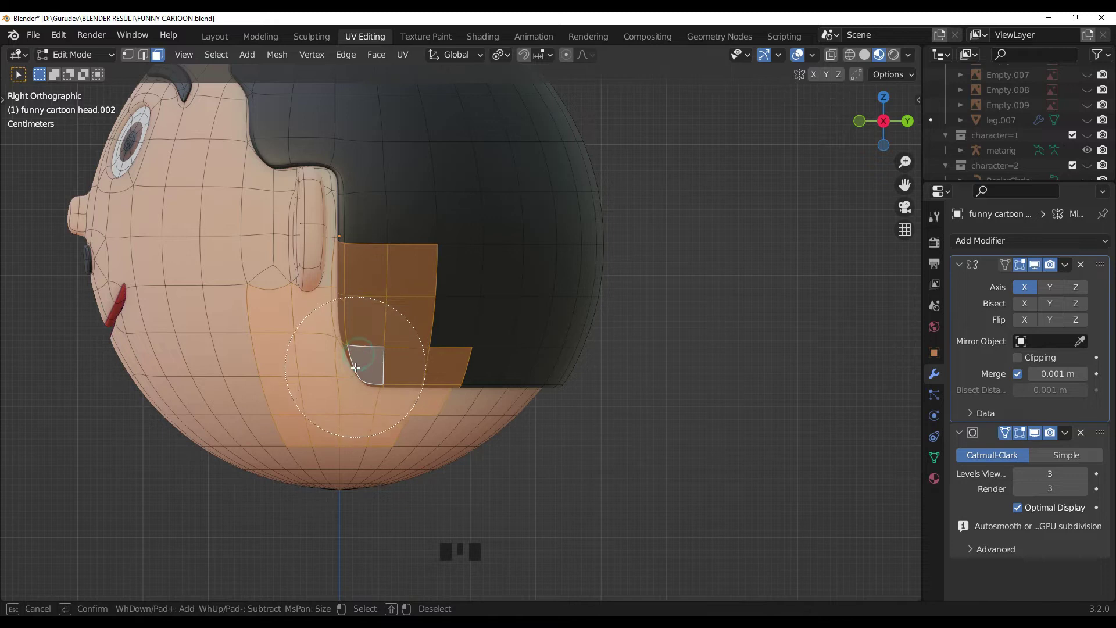
- Circle-select the faces below the hair behind the ear to extend the black hair material
key("ctrl+z")
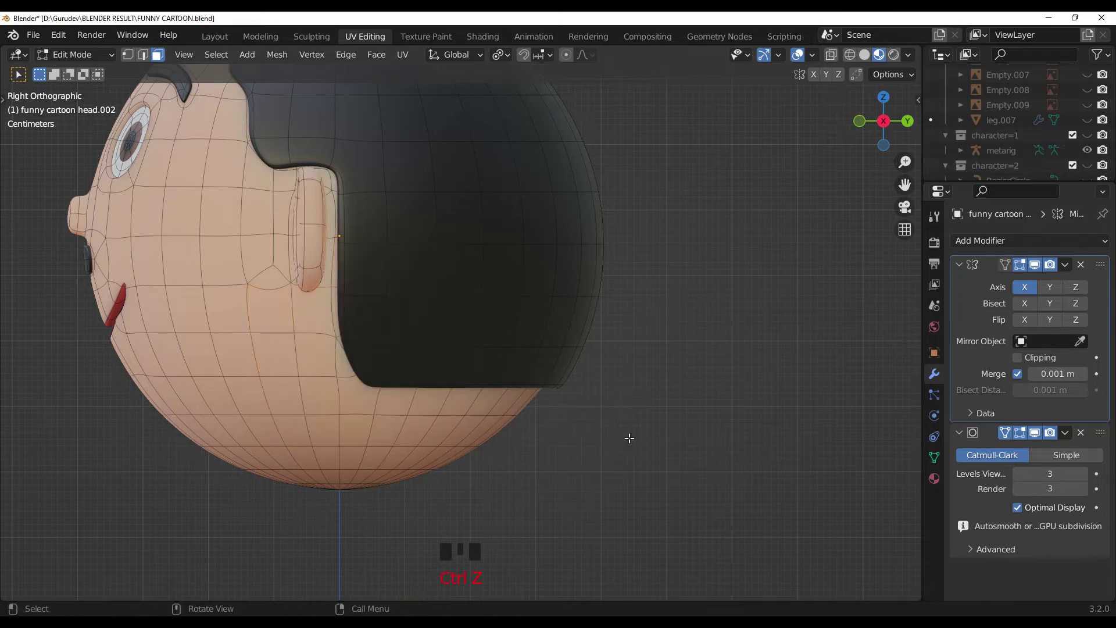
key("c")
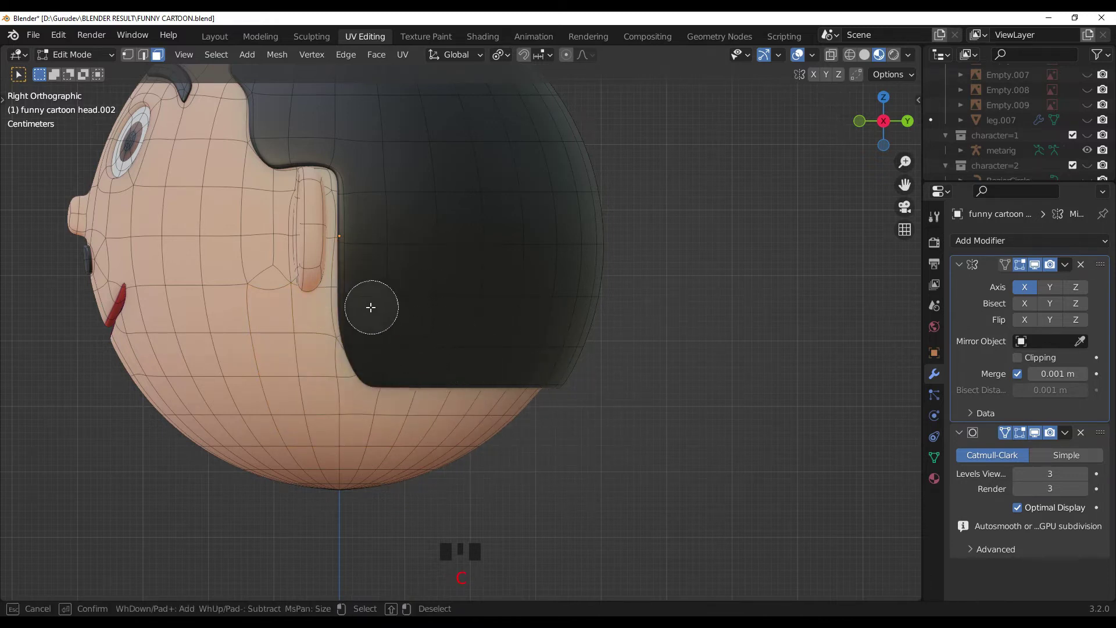
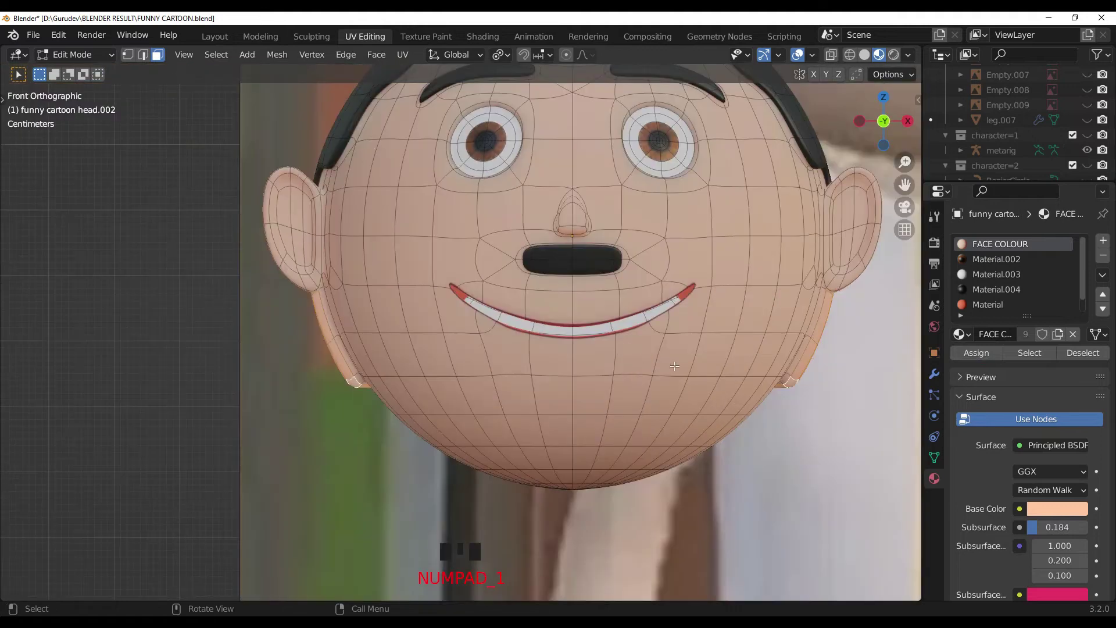
- Leave mesh editing and orbit around toward the back of the head to inspect the black hair
key("Tab")
scroll("down", 3)
left_click(289, 354)
scroll("up", 3)
left_click_drag(588, 390, 641, 383)
scroll("down", 3)
left_click_drag(625, 387, 435, 345)
key("ctrl+z")
key("ctrl+z")
- View the hair from directly behind the head and bring up the head's modifier settings
key("KP_2")
key("Tab")
left_click(693, 430)
left_click_drag(608, 419, 478, 415)
scroll("up", 3)
left_click_drag(454, 389, 937, 374)
left_click(937, 374)
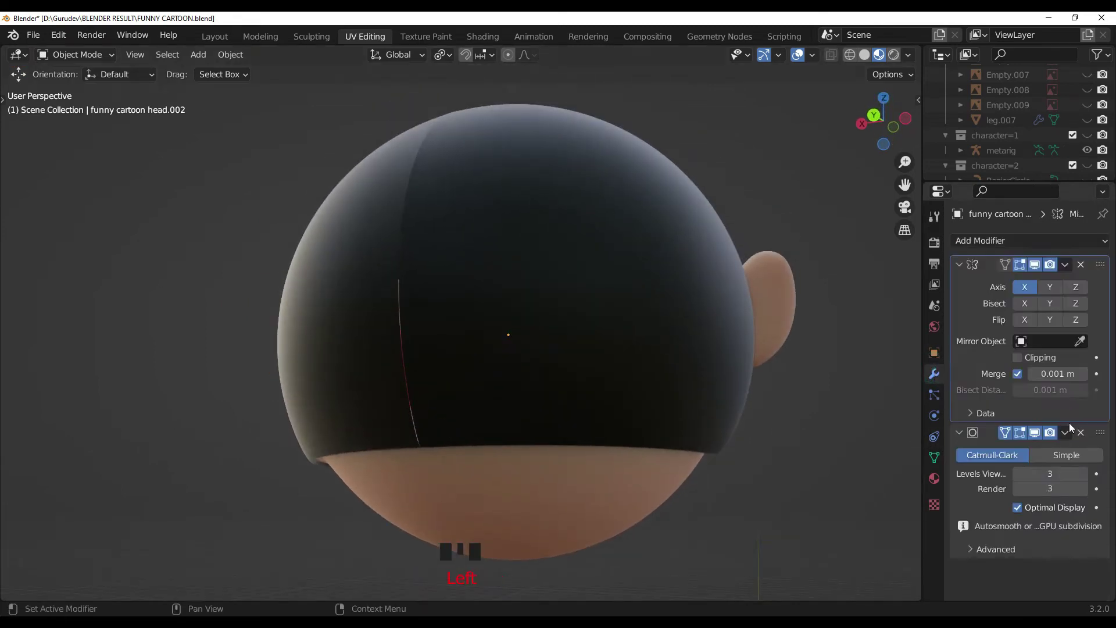
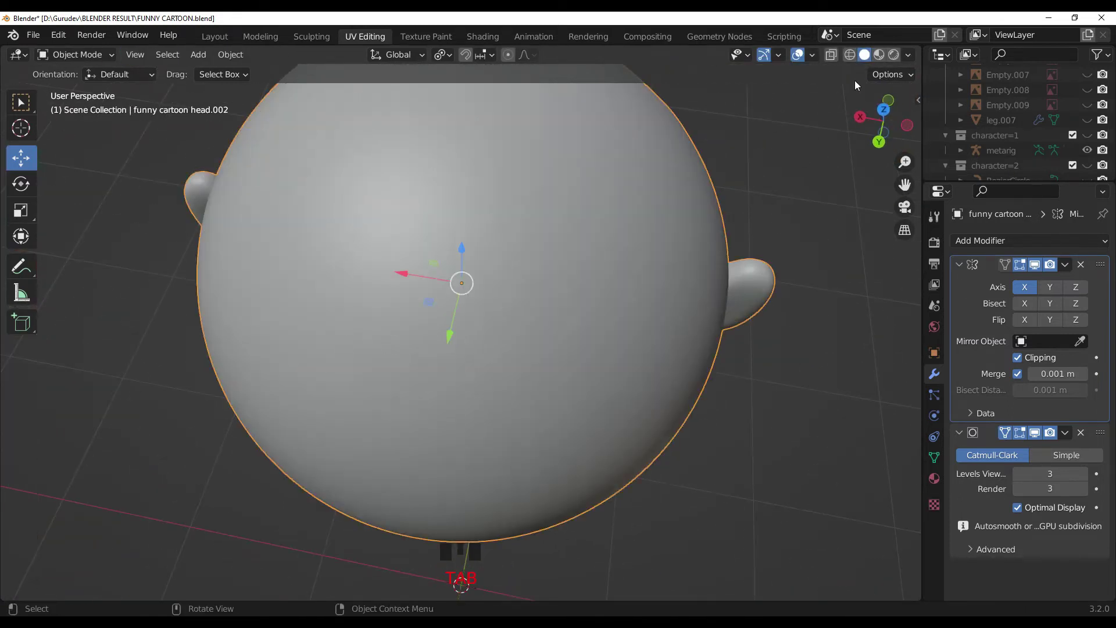
- Switch to Material Preview shading and inspect the applied head mesh from the front
left_click(883, 62)
left_click(814, 226)
left_click_drag(714, 219, 433, 164)
key("KP_1")
scroll("down", 3)
middle_click(436, 238)
scroll("down", 3)
- Orbit to the side of the head and undo the last three changes
left_click_drag(430, 255, 482, 282)
scroll("up", 3)
left_click_drag(480, 282, 444, 263)
scroll("up", 3)
left_click_drag(470, 271, 467, 324)
scroll("up", 3)
key("ctrl+z")
key("ctrl+z")
key("ctrl+z")
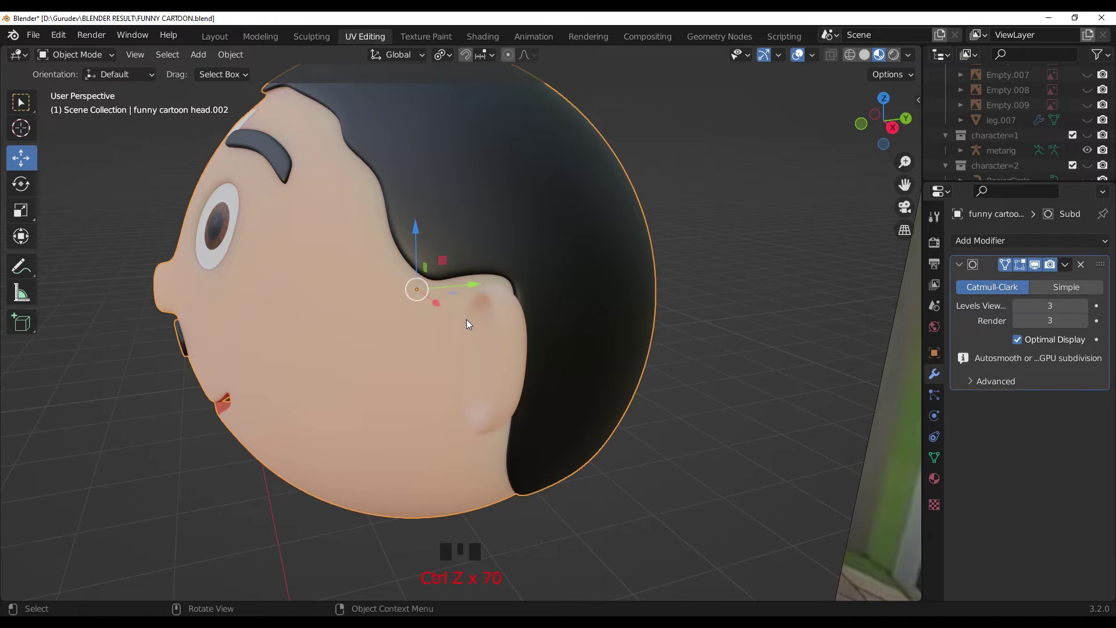
- In side view Edit Mode, merge the first stray hair-cap corner vertices at their centre
scroll("up", 3)
left_click_drag(477, 372, 484, 360)
key("KP_3")
key("Tab")
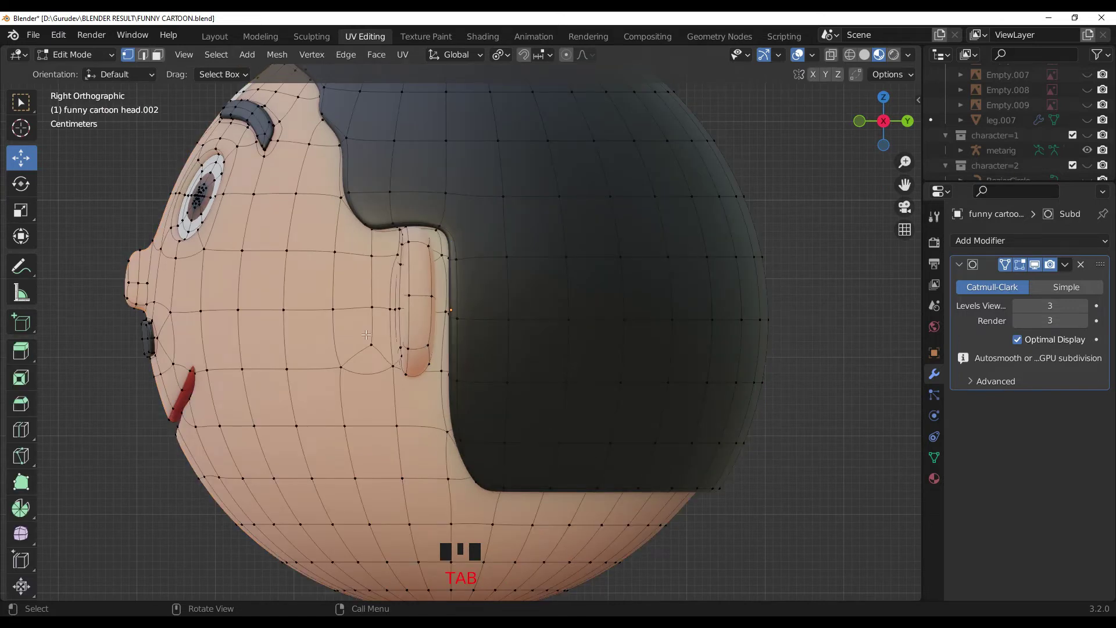
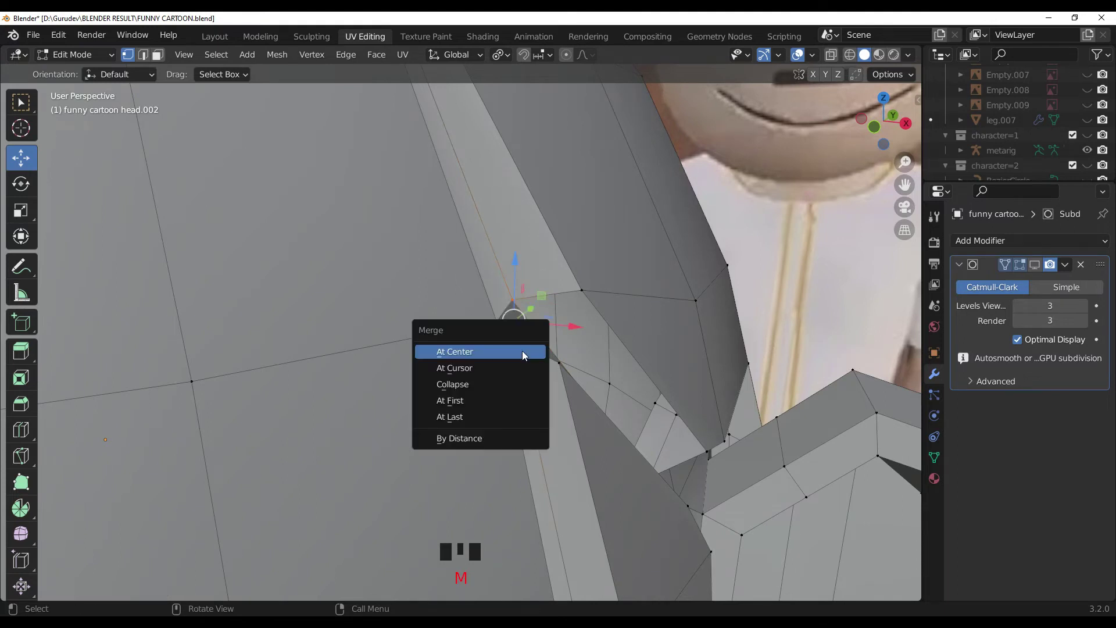
left_click_drag(595, 374, 379, 391)
left_click(379, 392)
left_click(426, 316)
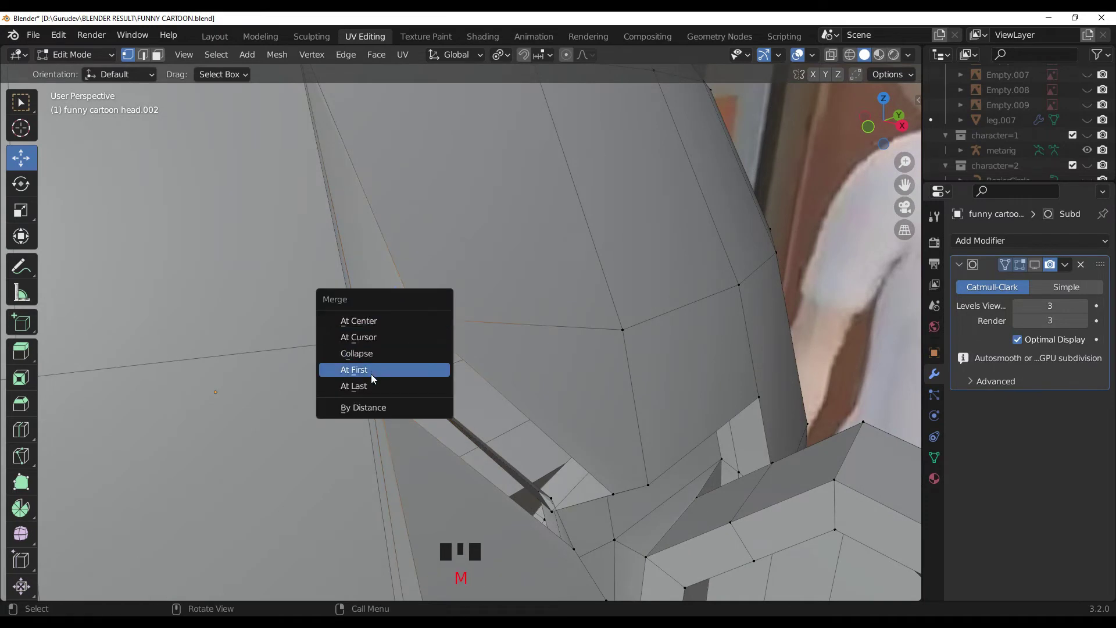
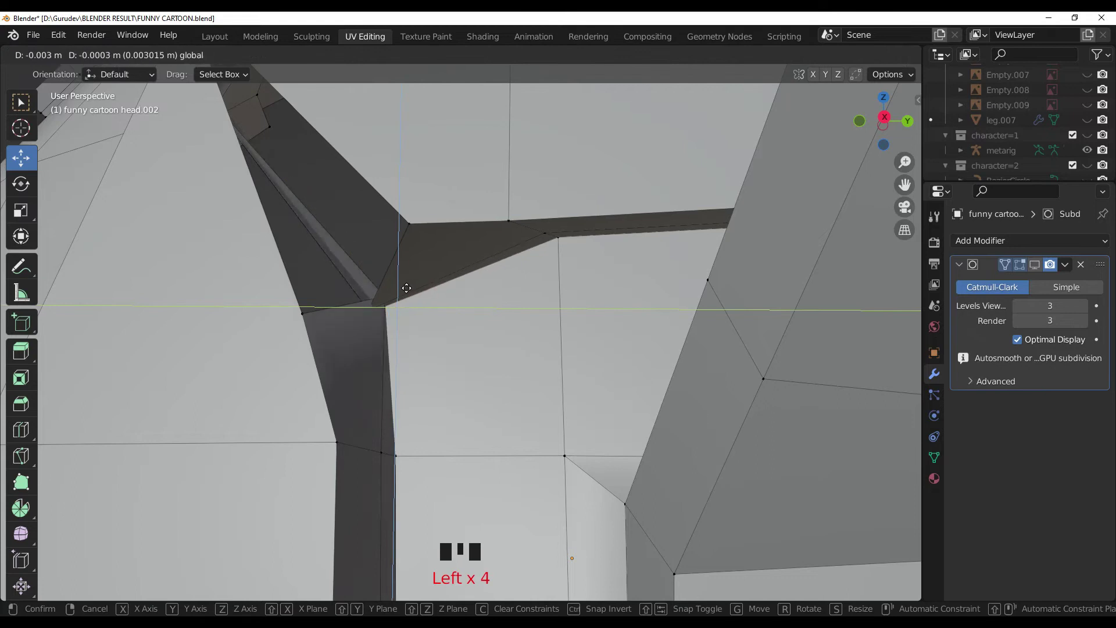
- Move the corner vertex into place with G and merge the remaining pair at centre
left_click_drag(450, 333, 532, 529)
left_click(532, 528)
scroll("down", 3)
left_click_drag(508, 441, 460, 371)
key("g")
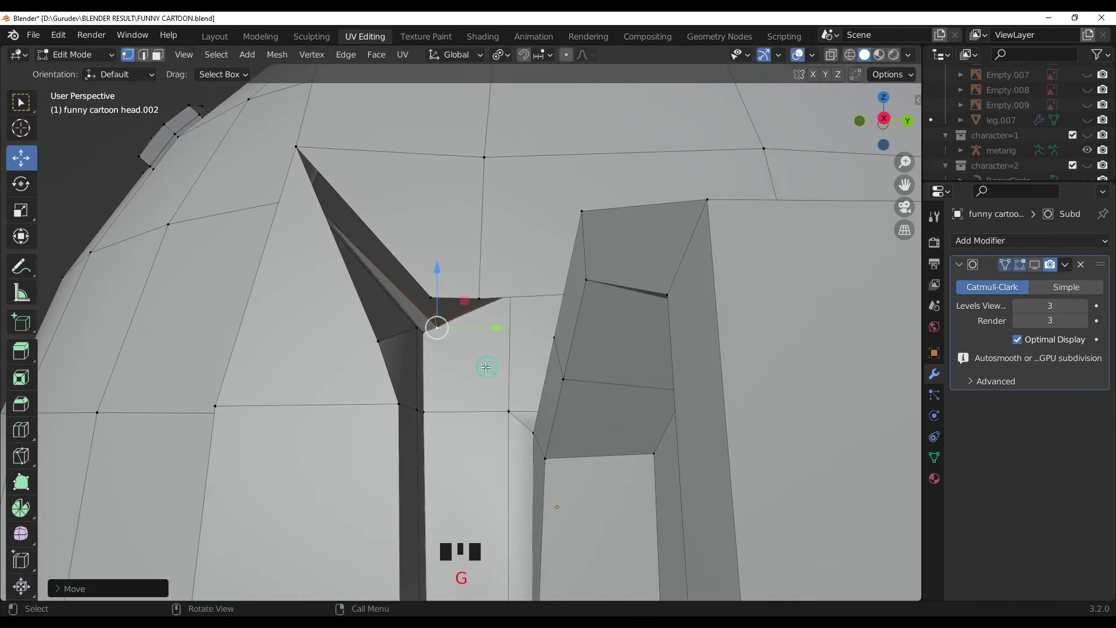
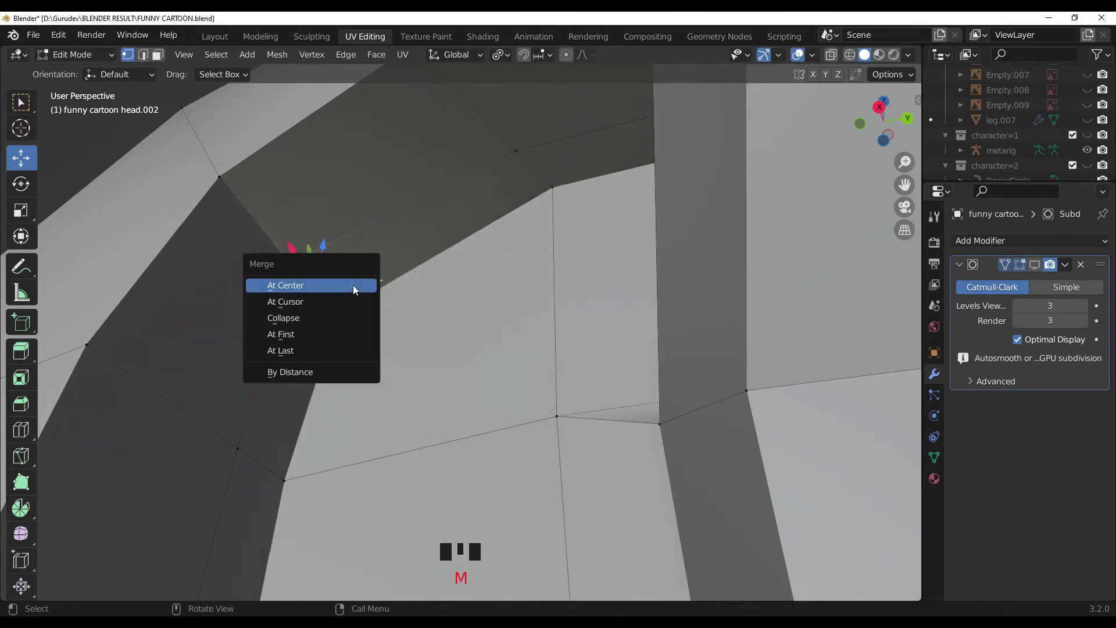
left_click(1043, 271)
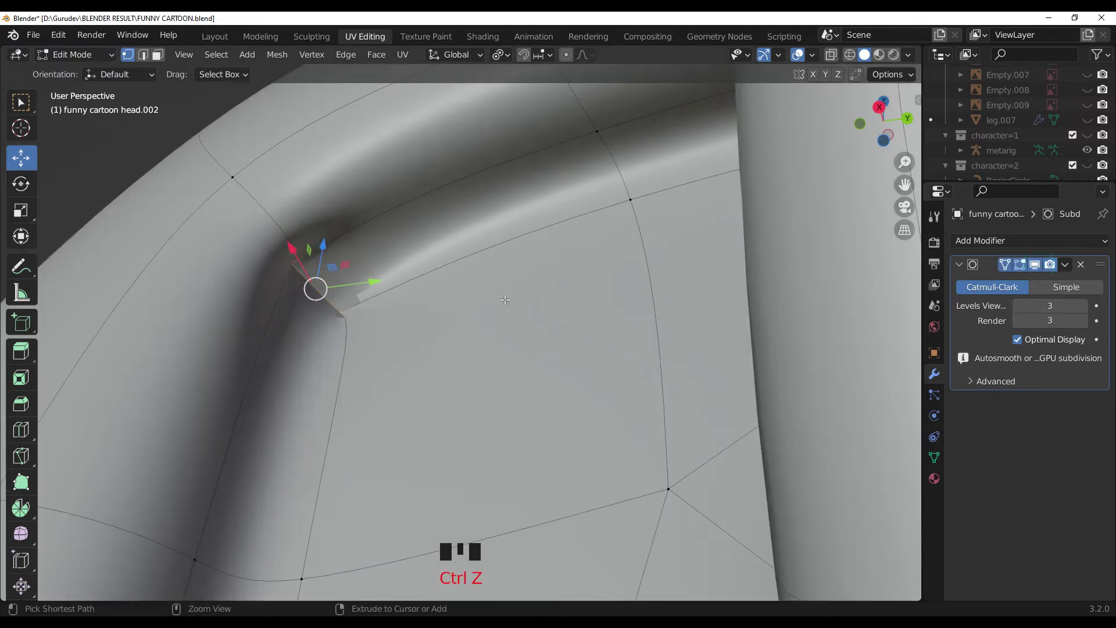
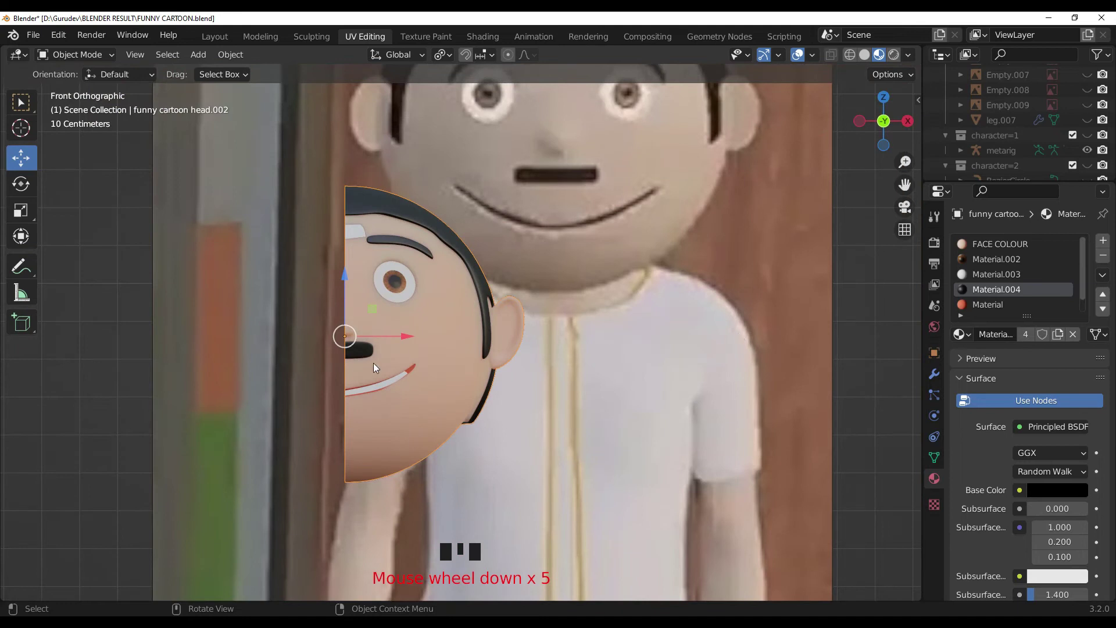
- Add a Mirror modifier on X to the half head, placed before Subdivision, and check the full mirrored head
left_click_drag(387, 368, 937, 383)
left_click(937, 384)
left_click_drag(1007, 247, 96, 434)
left_click(96, 434)
left_click_drag(1102, 405, 1102, 230)
left_click_drag(564, 233, 938, 610)
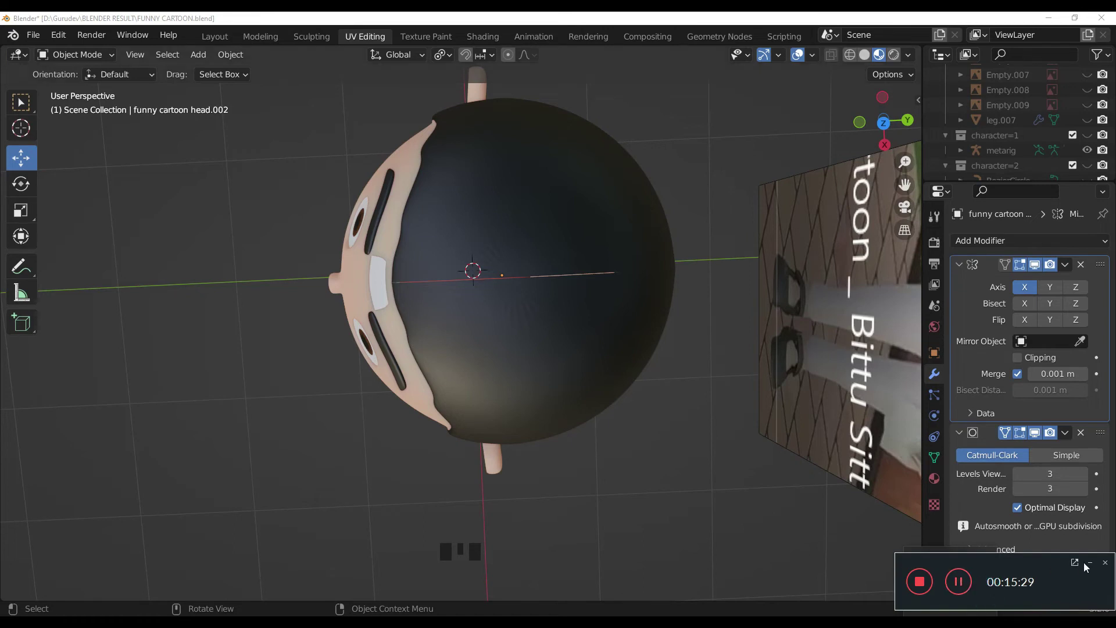
- Apply the Mirror modifier from top view and reopen Edit Mode on the joined head mesh
left_click_drag(586, 431, 482, 342)
key("KP_7")
left_click_drag(479, 329, 865, 60)
left_click(865, 60)
left_click_drag(657, 268, 504, 337)
left_click(504, 336)
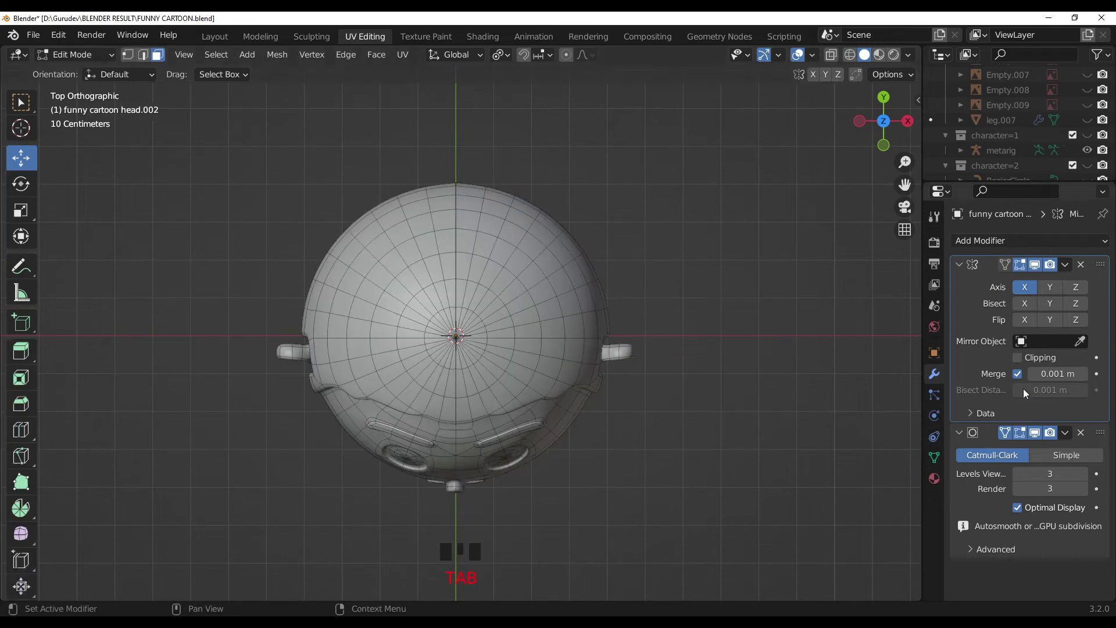
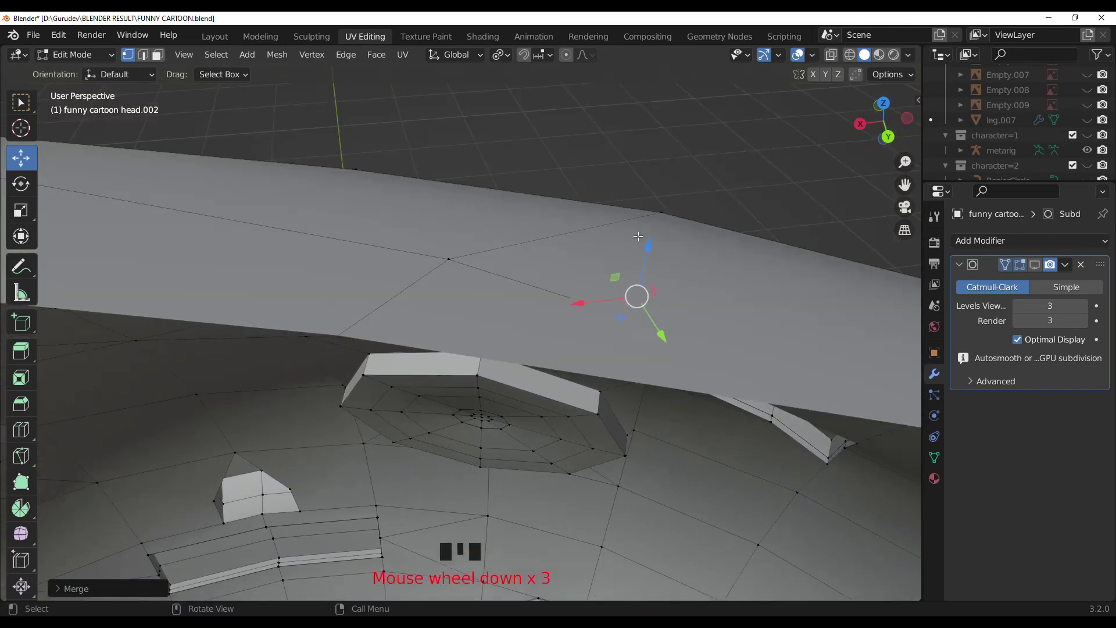
- View the shaded head straight from the front, zoomed out slightly
key("KP_1")
scroll("down", 3)
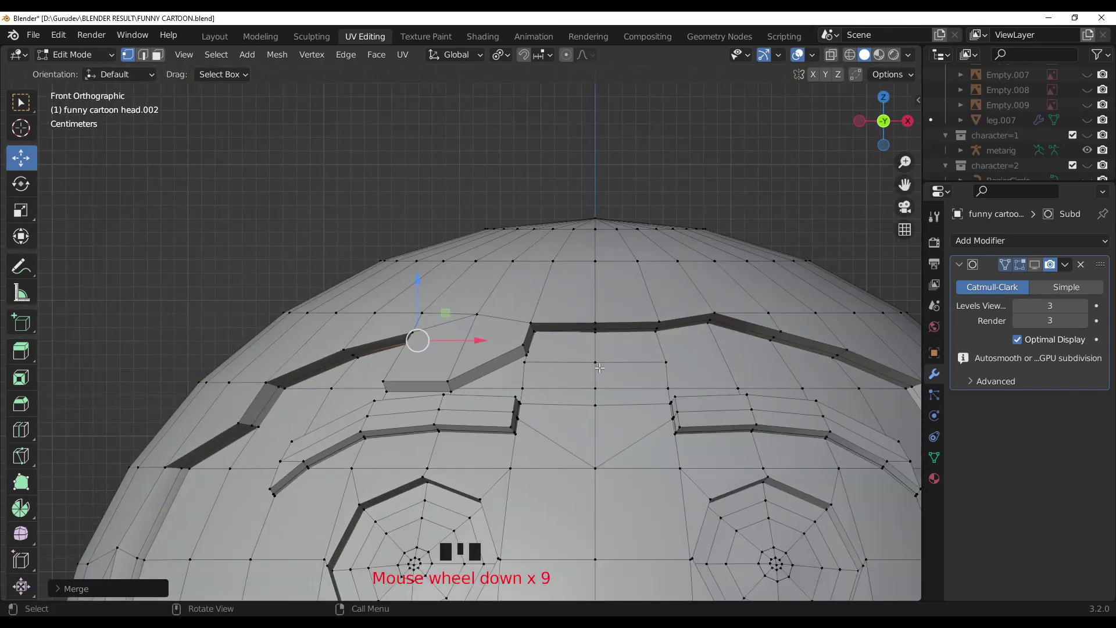
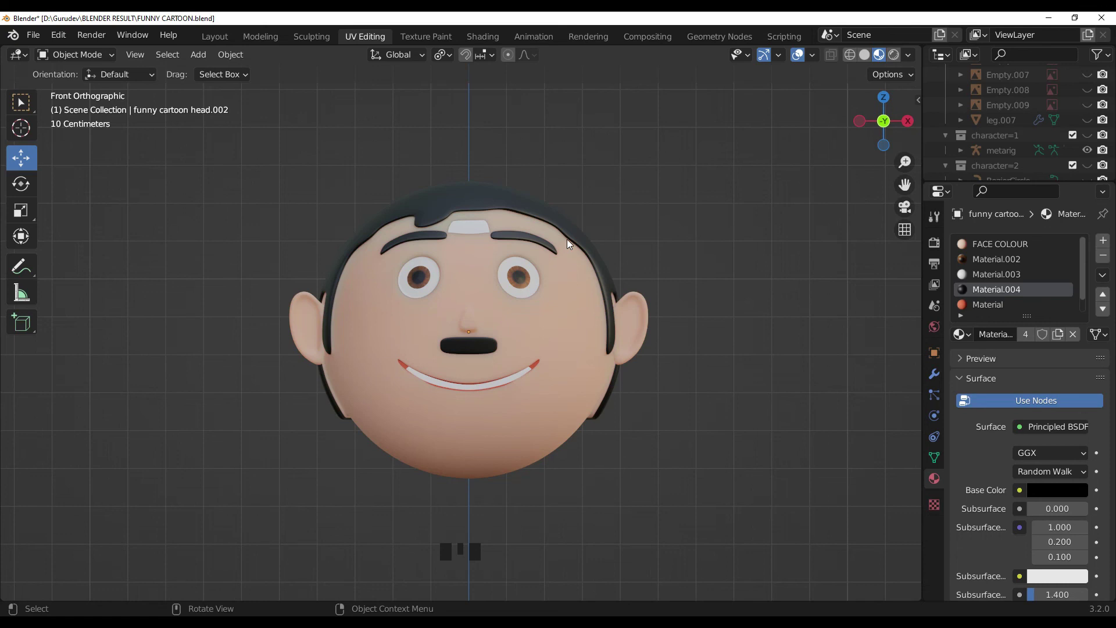
- Orbit and zoom around the head, returning to the front view to check the hair
left_click_drag(539, 266, 591, 262)
key("KP_1")
scroll("up", 3)
scroll("down", 3)
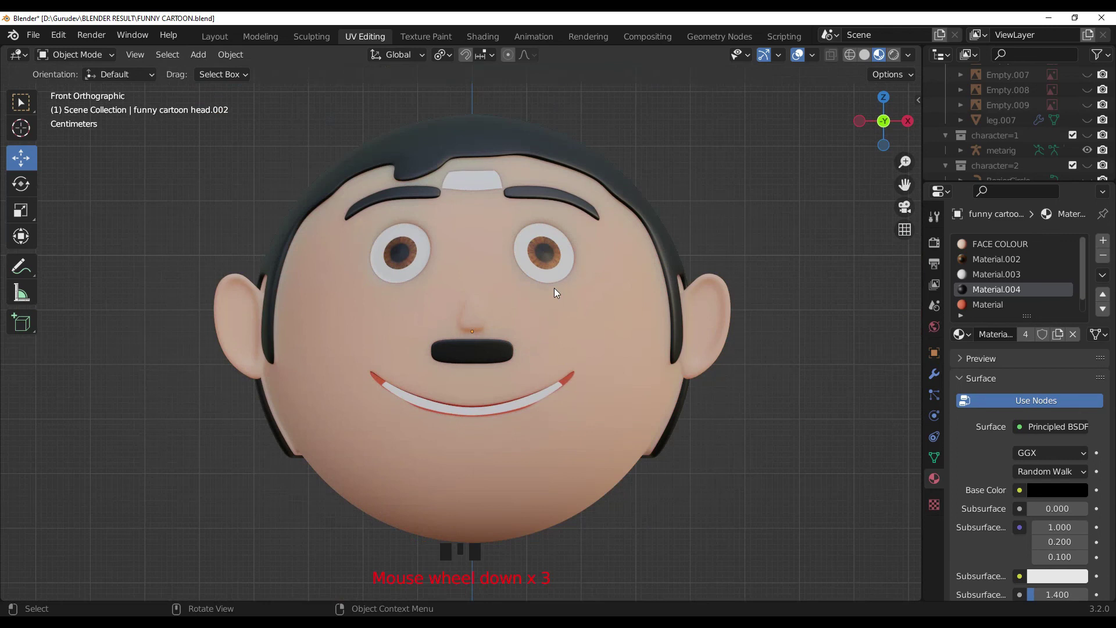
left_click_drag(552, 283, 604, 401)
key("KP_1")
scroll("up", 3)
left_click_drag(577, 373, 607, 378)
- Inspect the head from the right side, then settle back on the front view
key("KP_3")
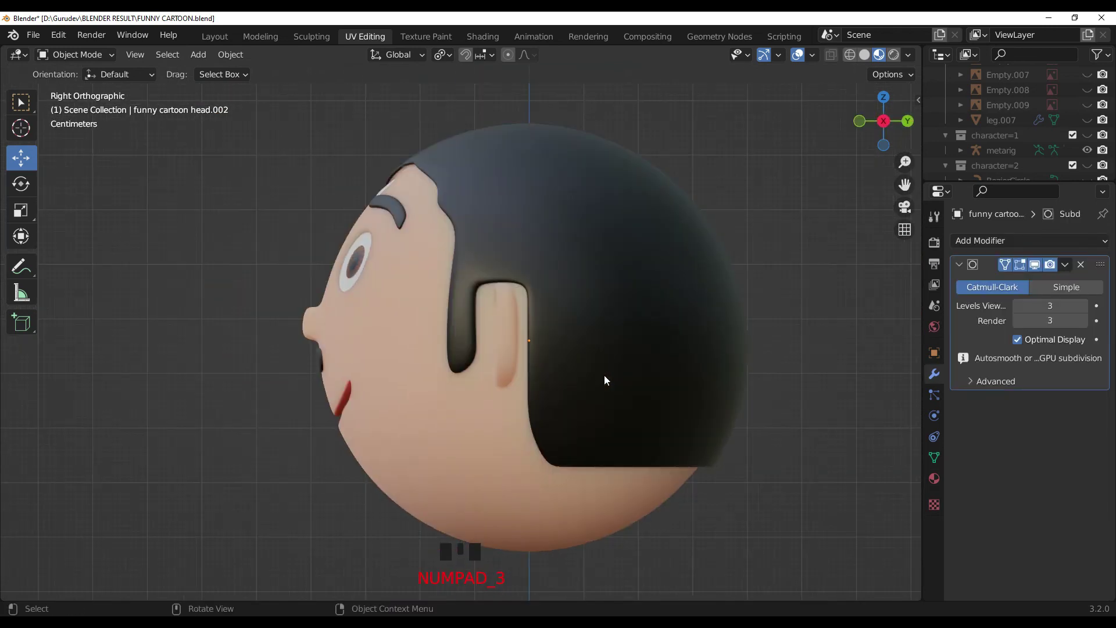
scroll("down", 3)
left_click_drag(609, 353, 577, 369)
key("KP_1")
left_click_drag(528, 281, 479, 349)
key("KP_1")
left_click_drag(478, 348, 462, 343)
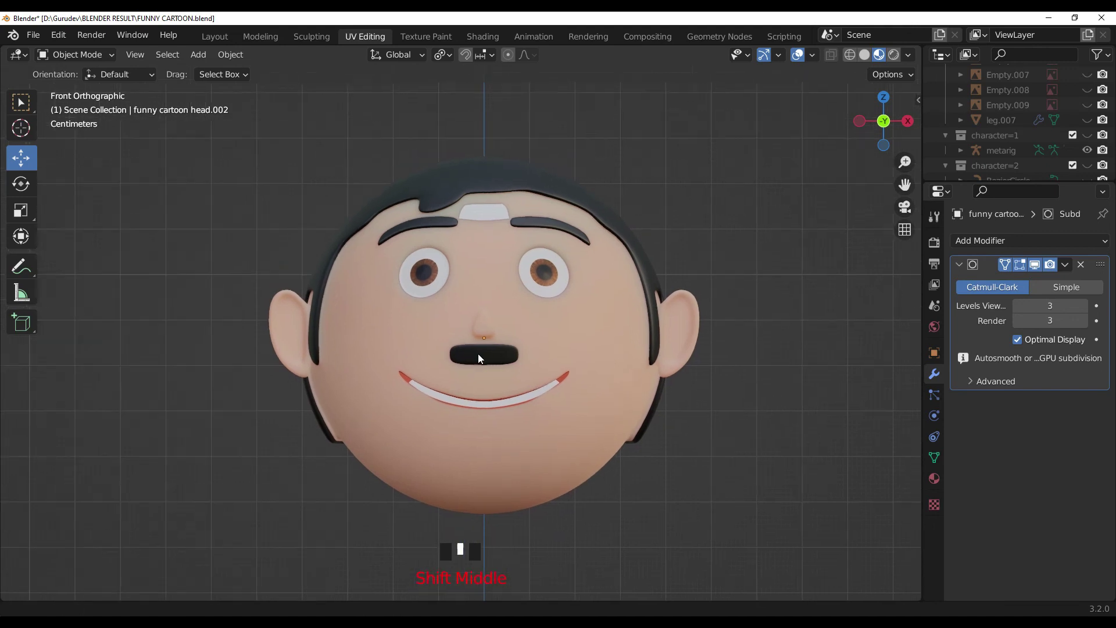